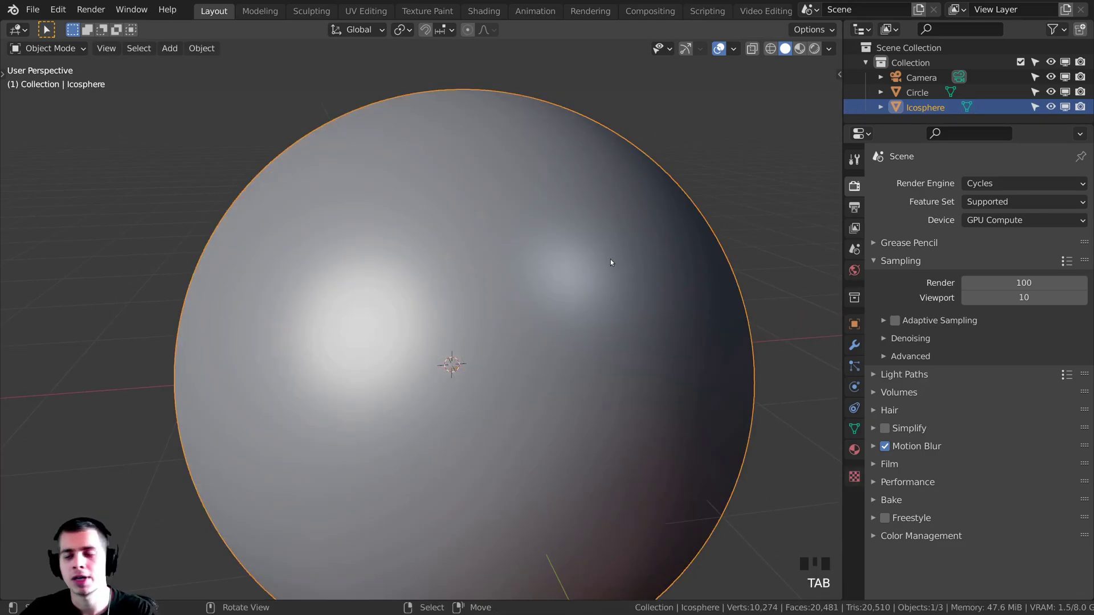
- Zoom the viewport to frame the icosphere in the rendered Shading preview
scroll(down, 3)
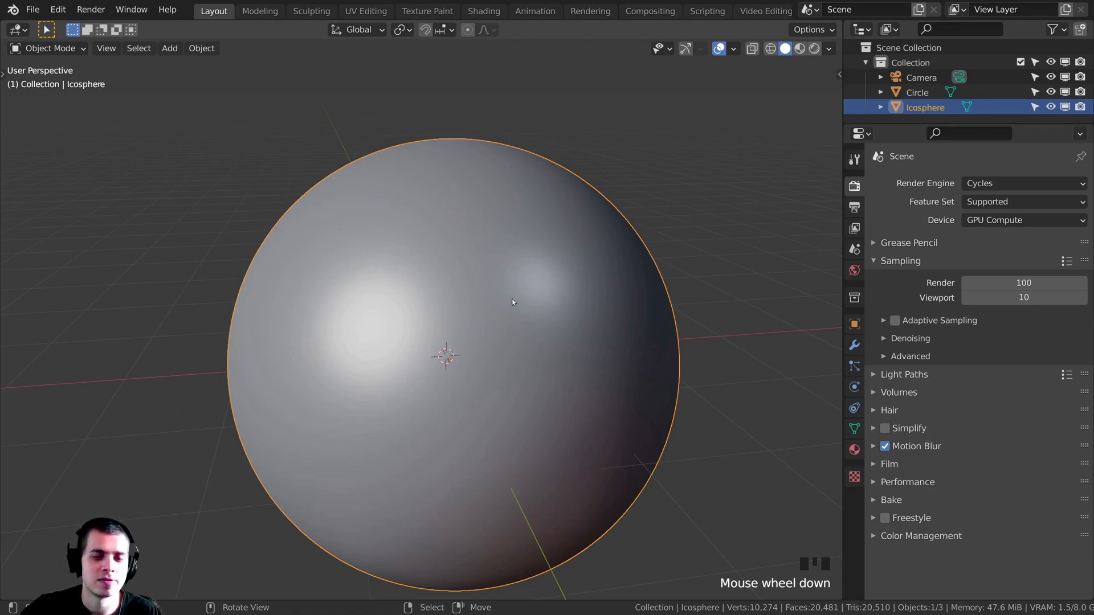
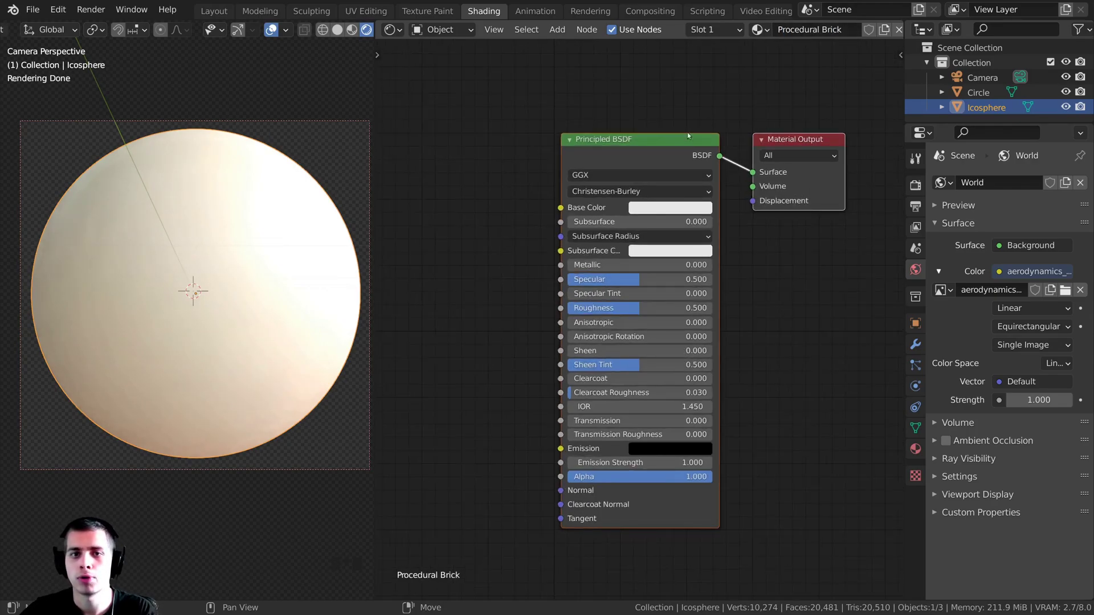
- Create the Procedural Brick material with a Brick Texture driving its colour
click(813, 237)
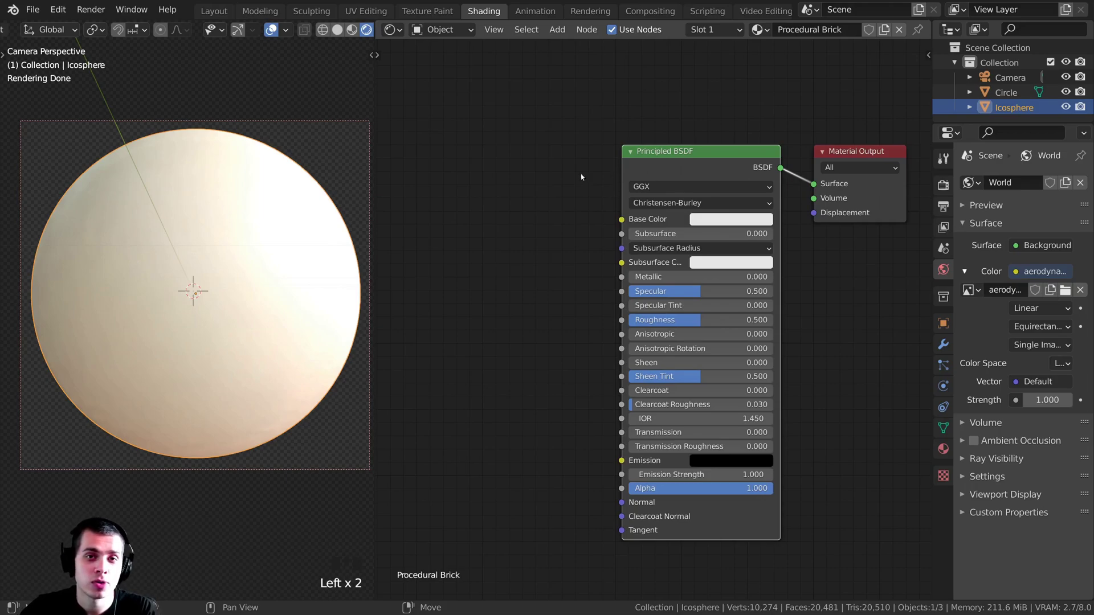
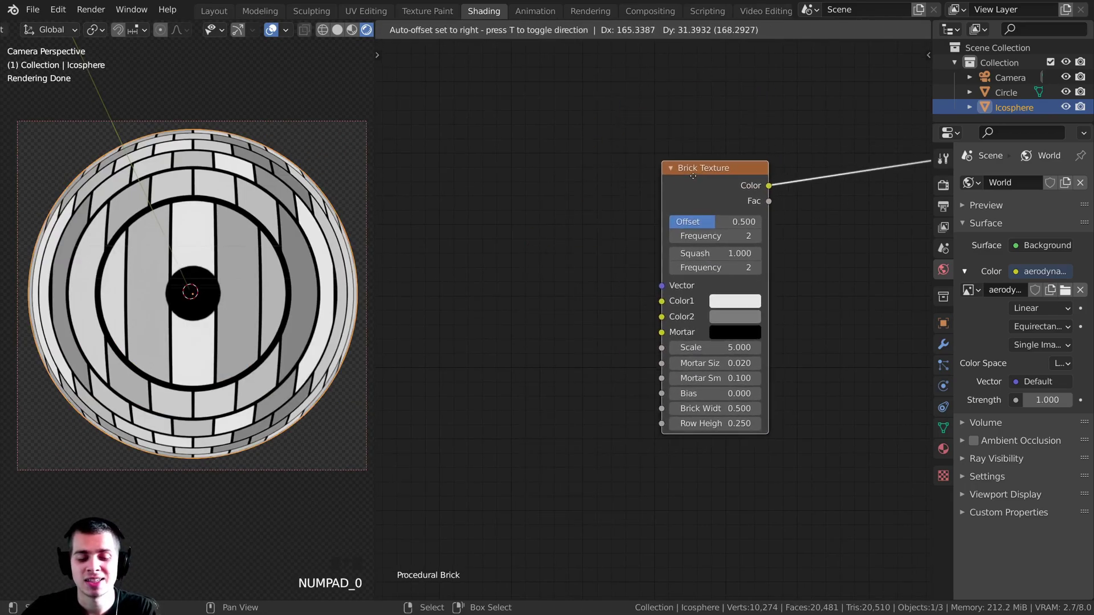
- Attach Texture Coordinate and Mapping nodes (Ctrl+T) to the Brick Texture vector input
key(ctrl+t)
key(a)
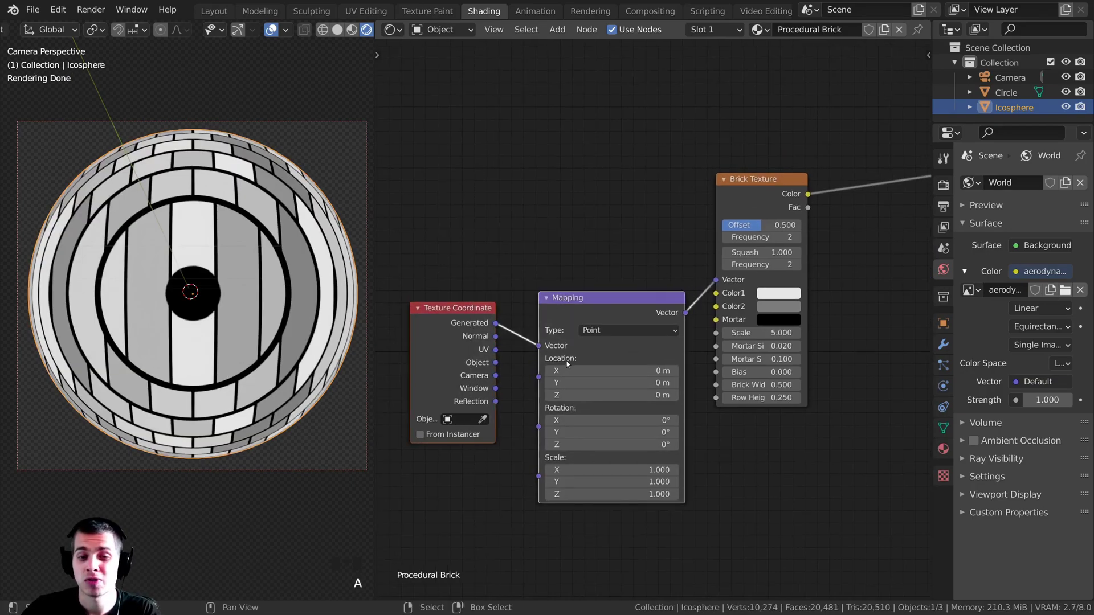
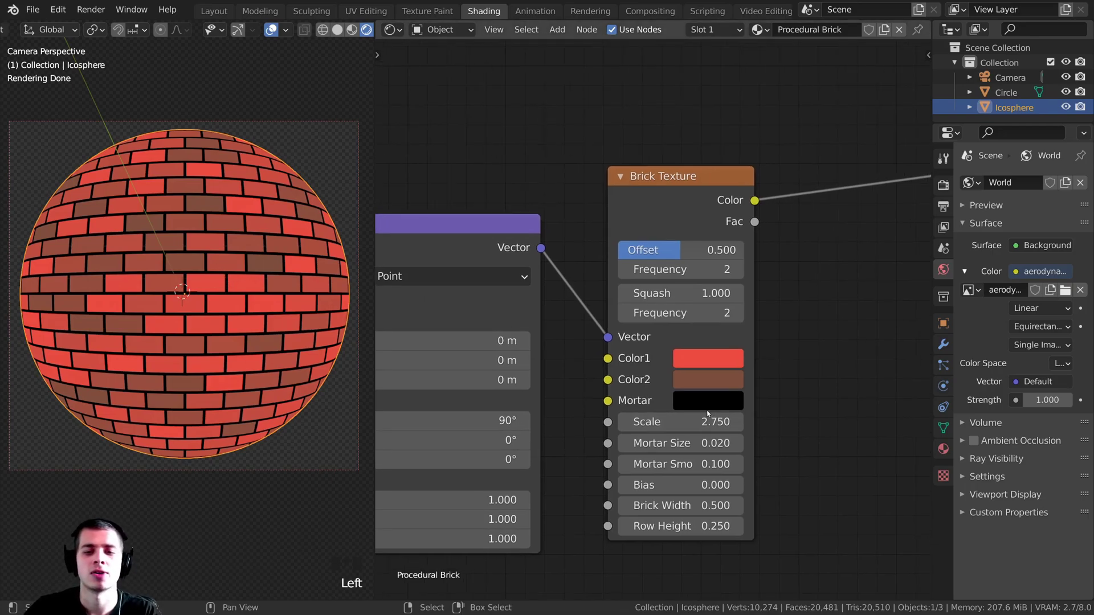
- Zoom the node editor while setting red/brown brick colours and dark mortar
scroll(up, 3)
scroll(down, 3)
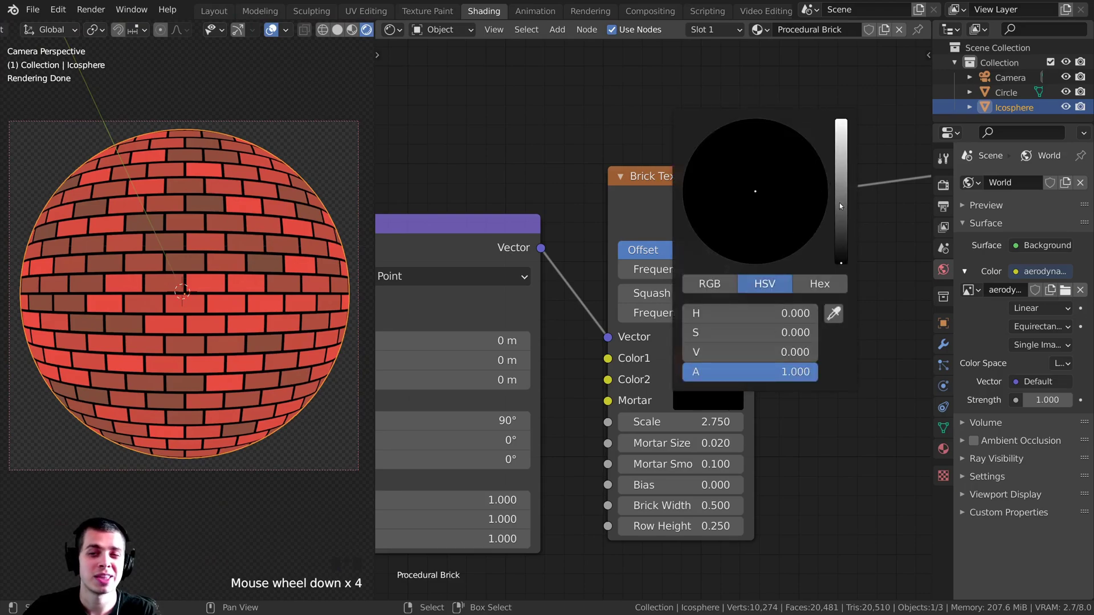
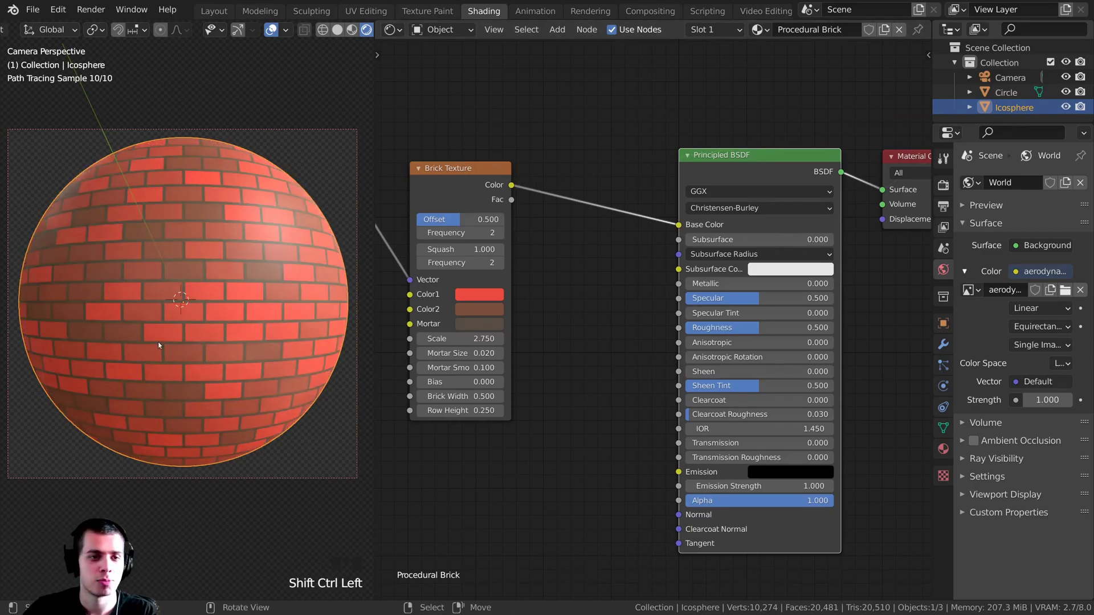
- Pan and zoom the node editor to make room for the Bump node beside the Mapping node
middle_click(173, 326)
scroll(up, 3)
scroll(down, 3)
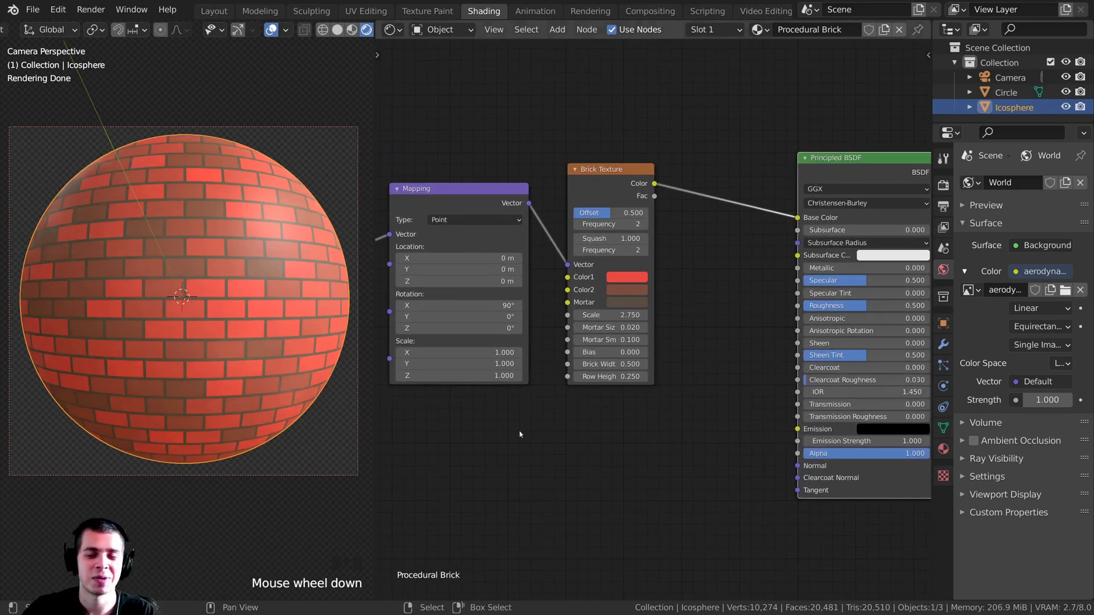
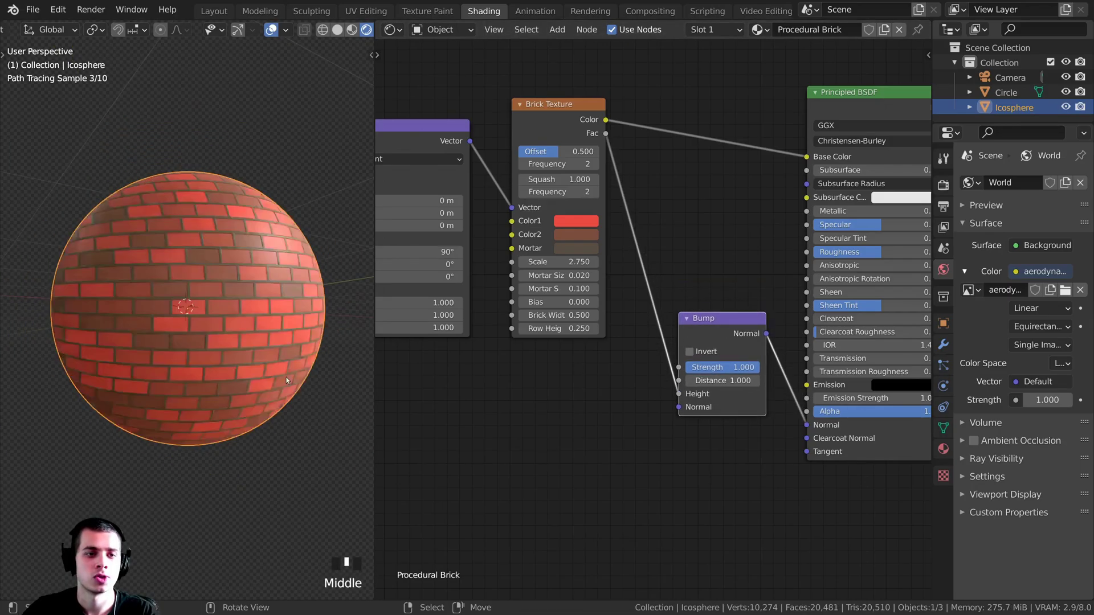
- Enable Invert on the Bump node so mortar lines sink, orbiting the sphere to inspect
scroll(up, 3)
drag(275, 375, 174, 294)
scroll(up, 3)
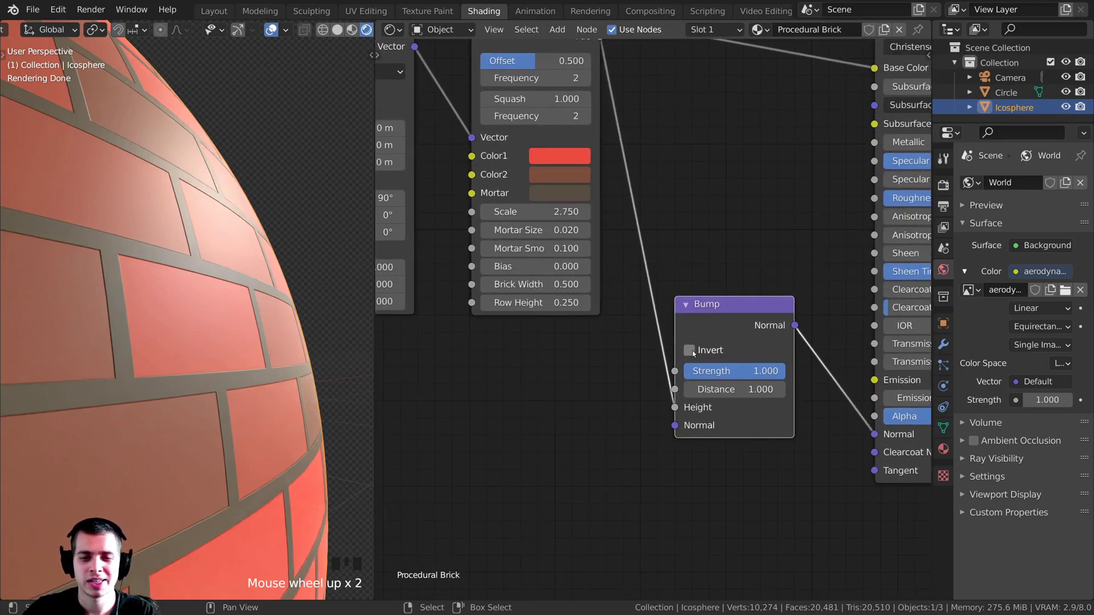
click(694, 352)
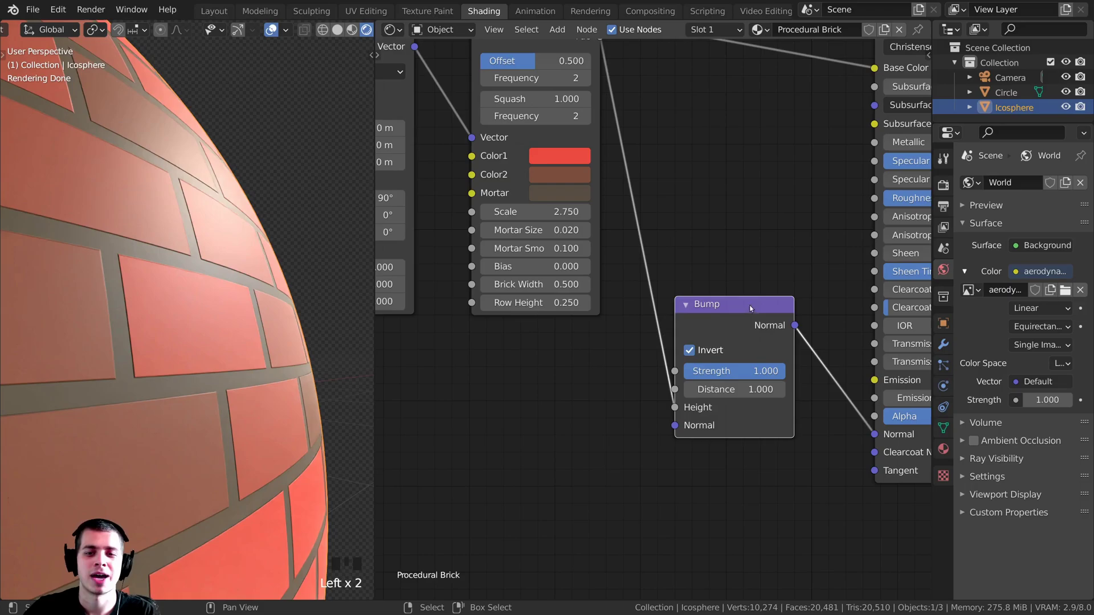
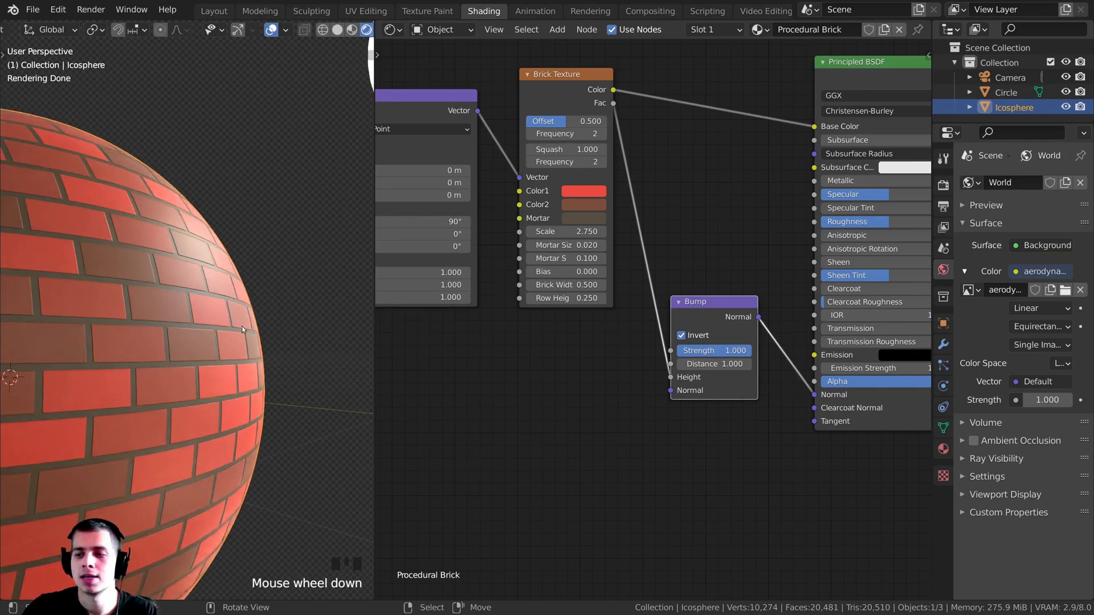
middle_click(200, 296)
scroll(up, 3)
scroll(up, 3)
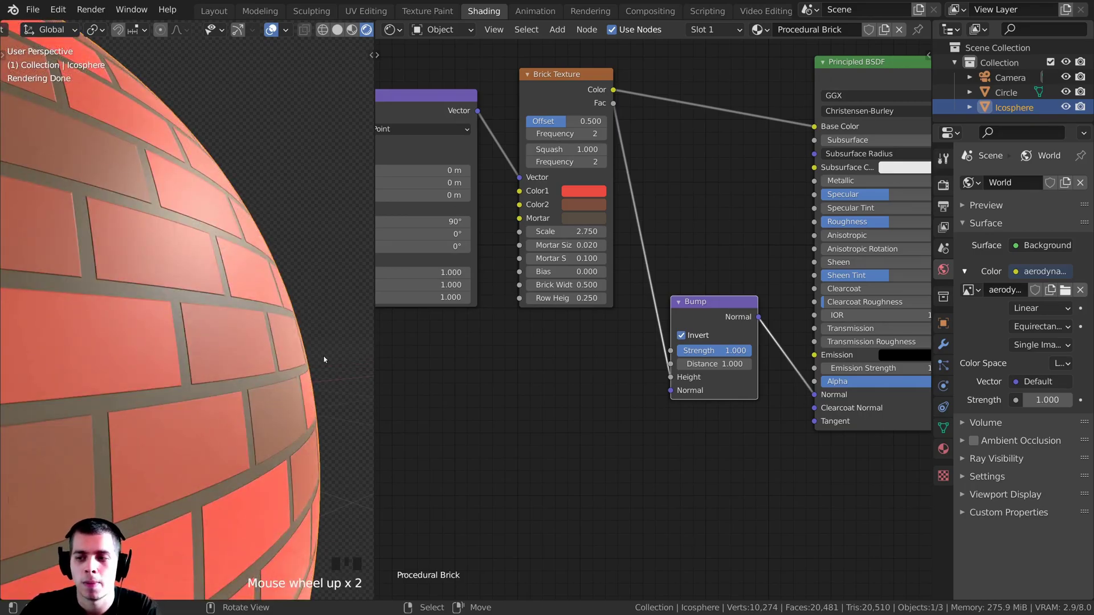
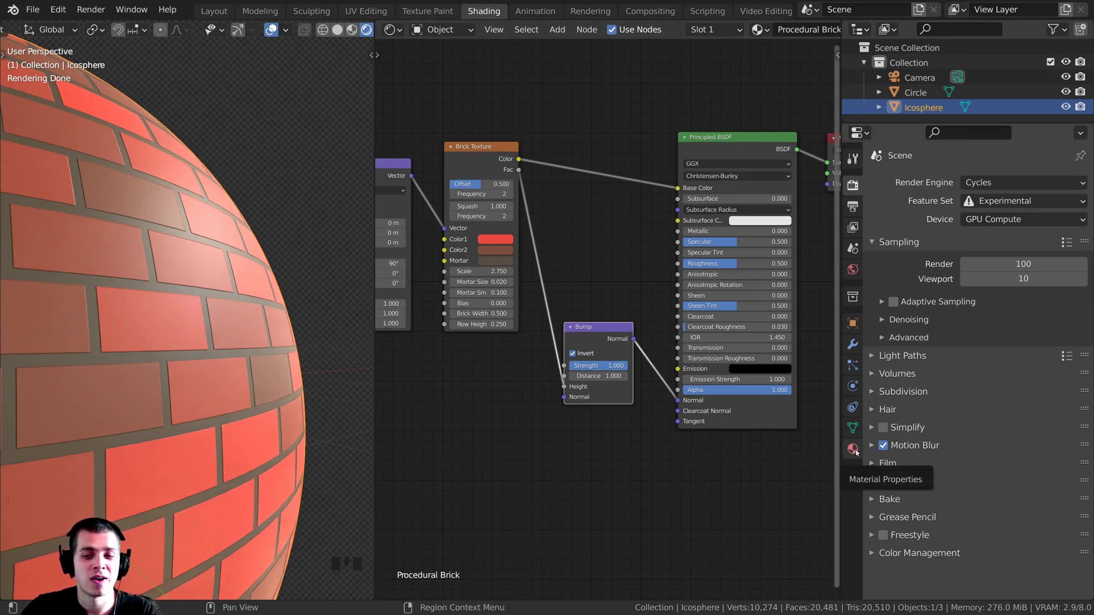
- Set the material's Surface Displacement method to Displacement and Bump
click(858, 452)
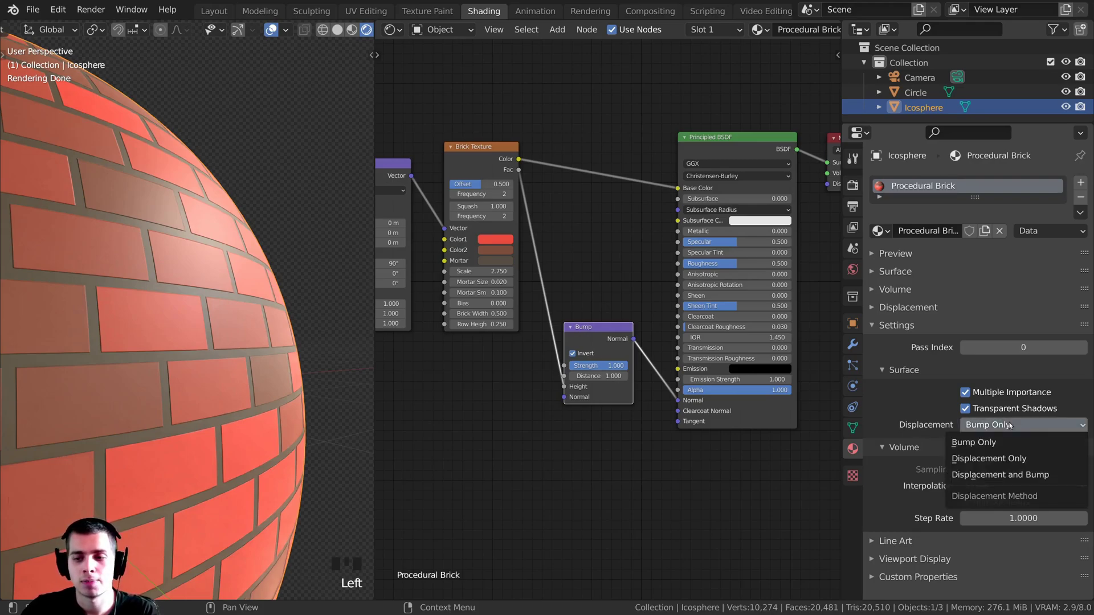
drag(999, 477, 1019, 451)
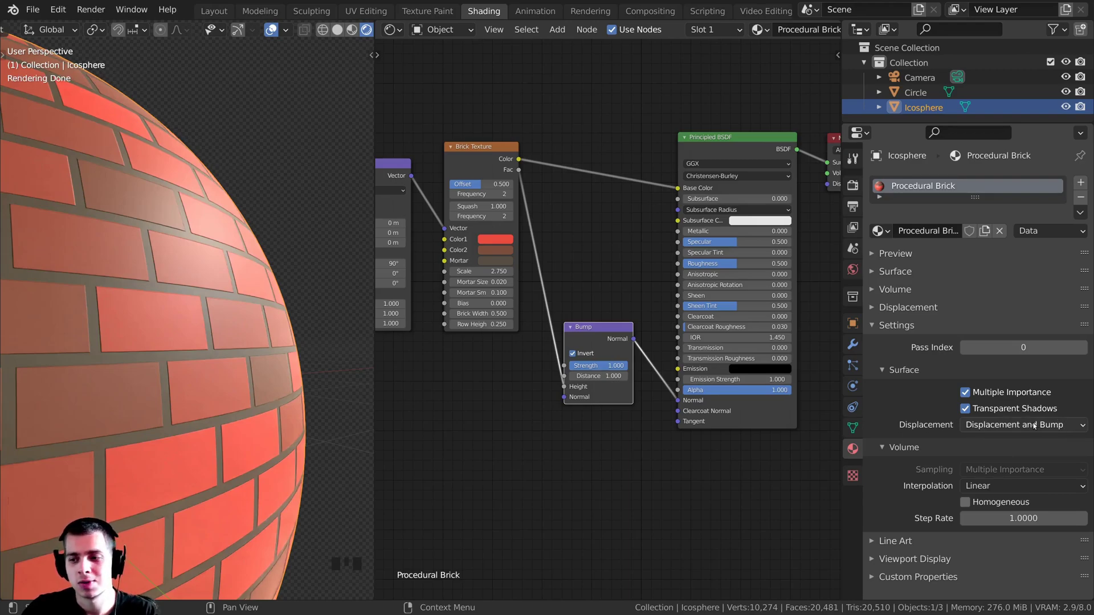
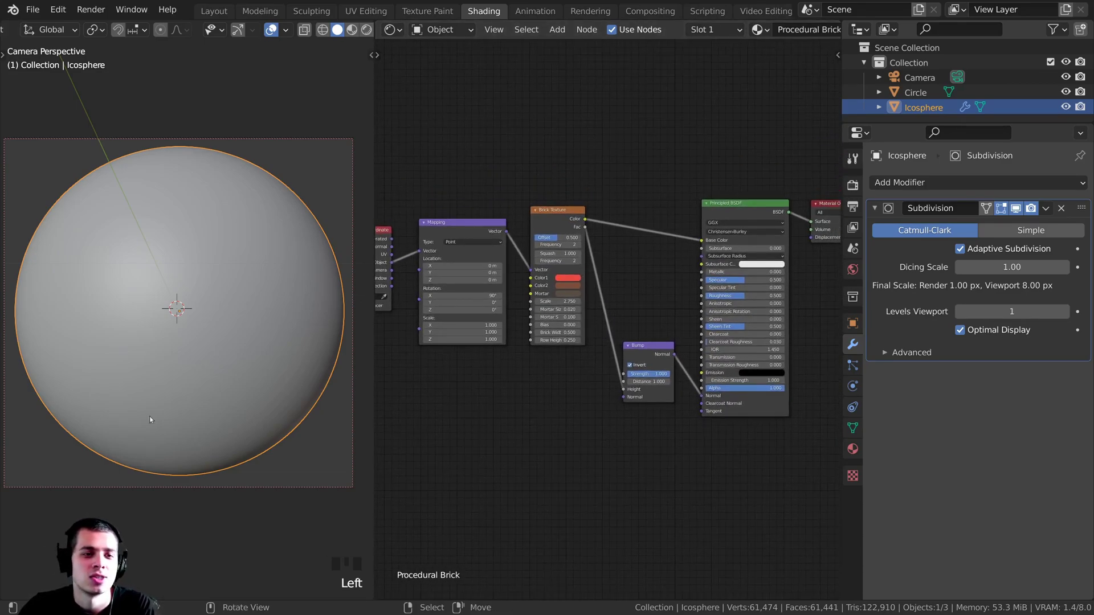
- Preview the Brick Texture Fac mortar mask on the sphere via a Node Wrangler viewer
key(z)
scroll(up, 3)
click(557, 238)
click(557, 233)
scroll(up, 3)
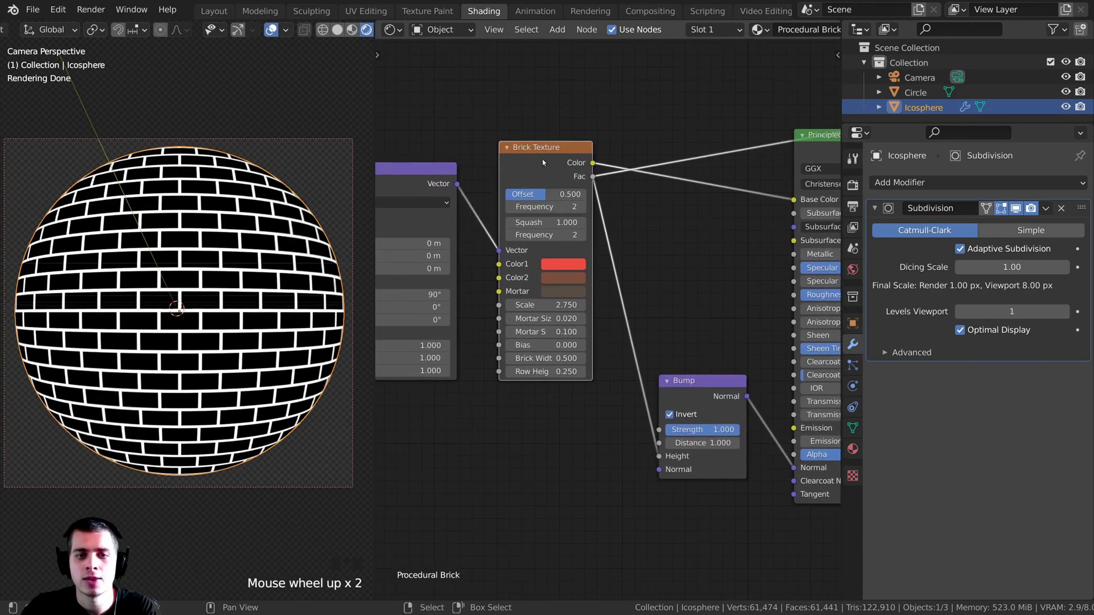
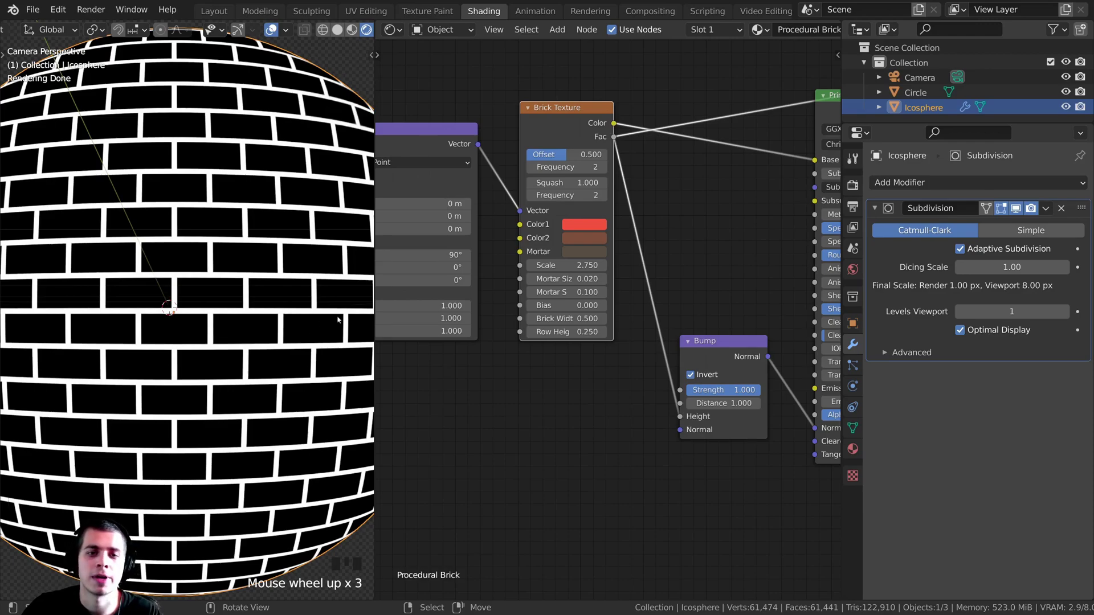
scroll(down, 3)
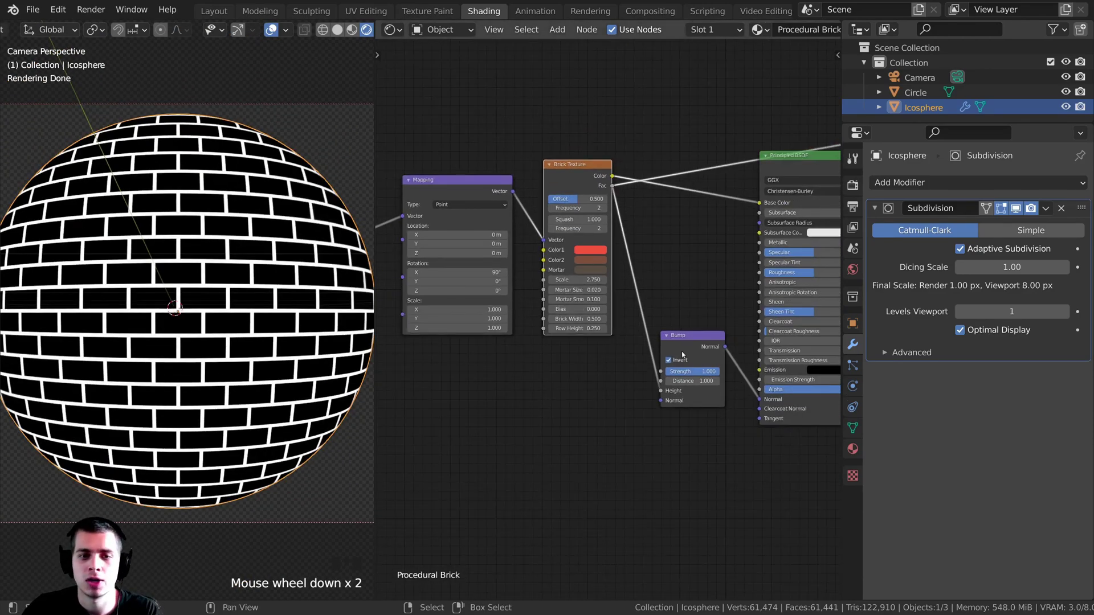
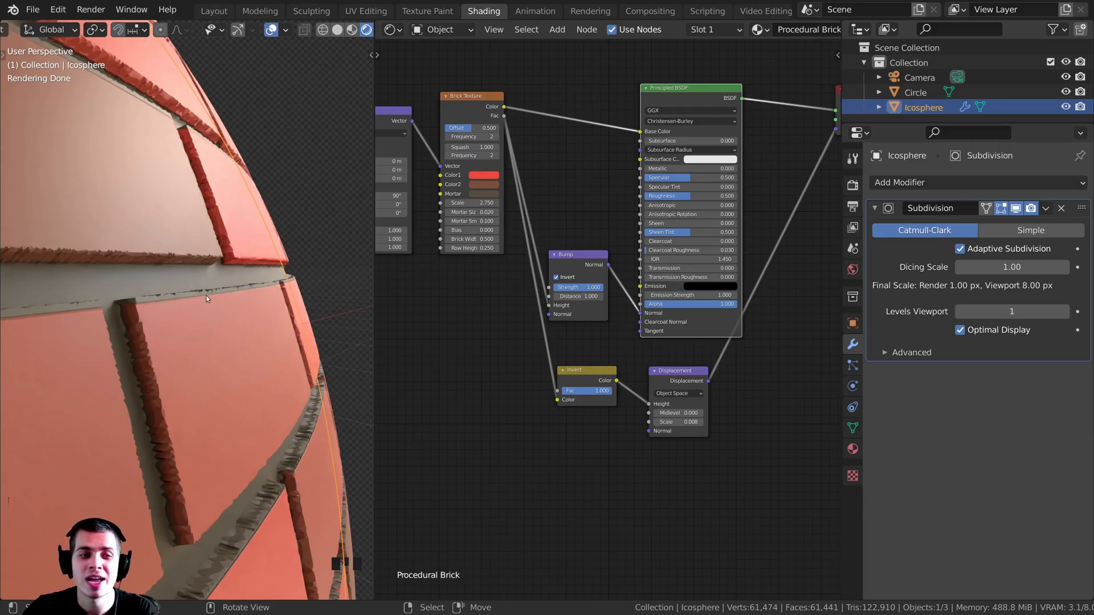
scroll(down, 3)
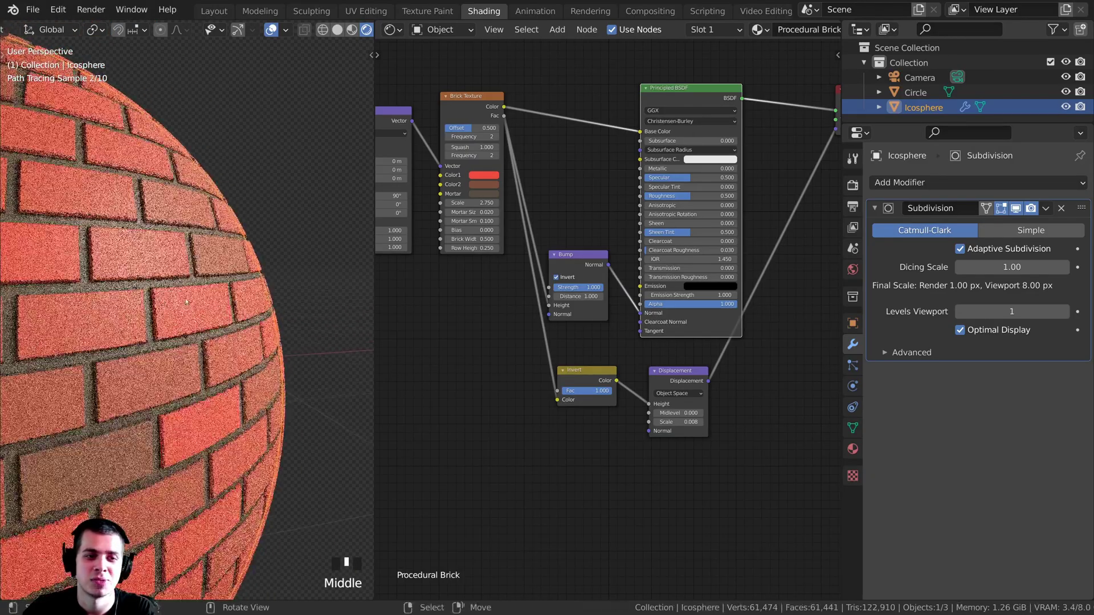
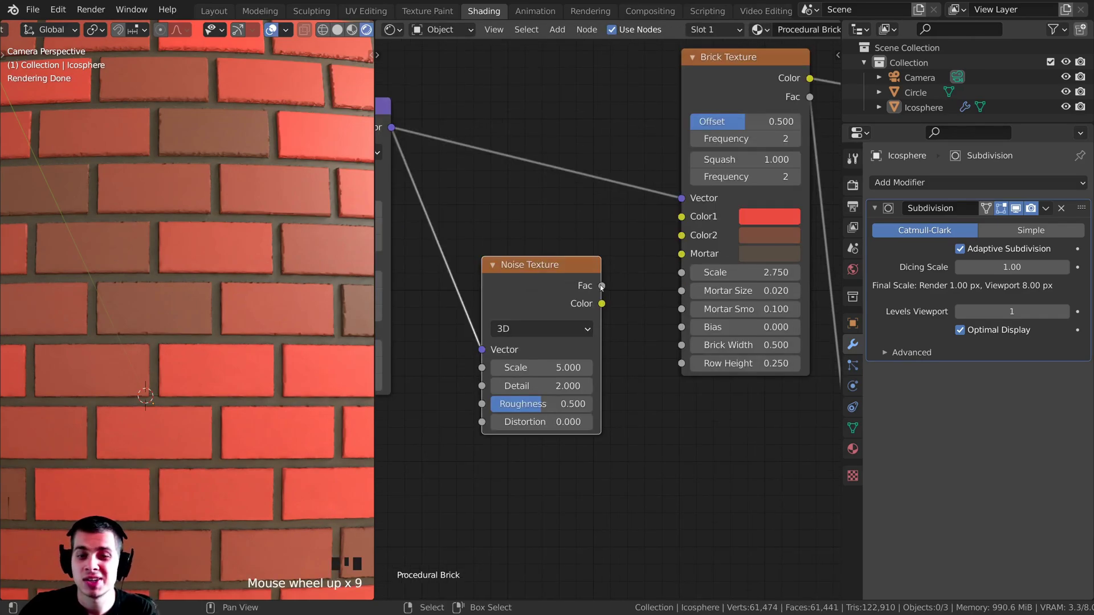
- Link the Noise Texture Fac into the Brick Texture Mortar Smooth input
scroll(up, 3)
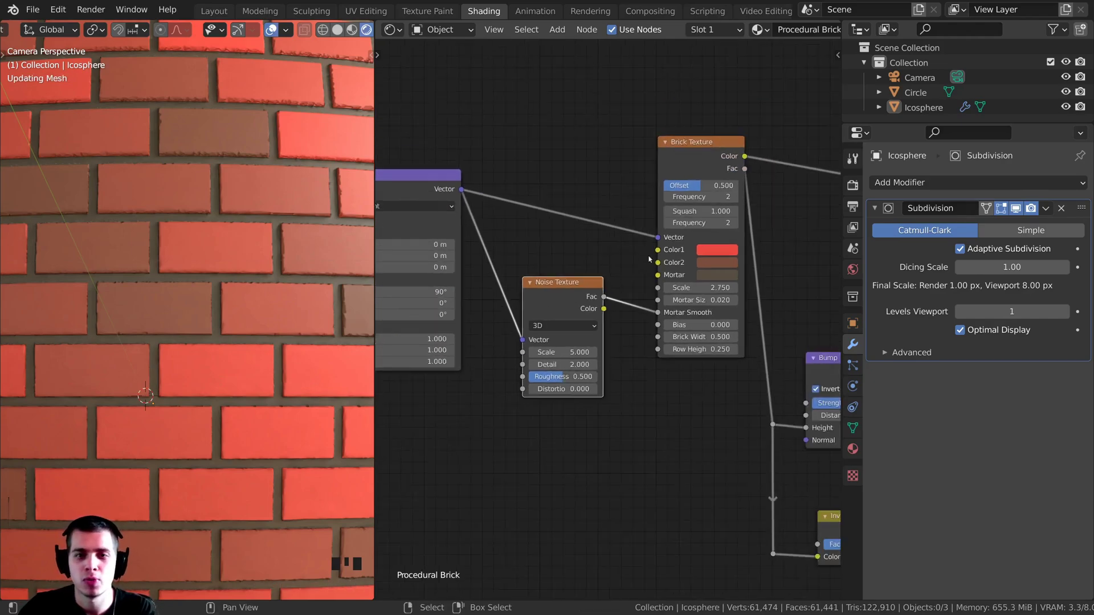
click(659, 191)
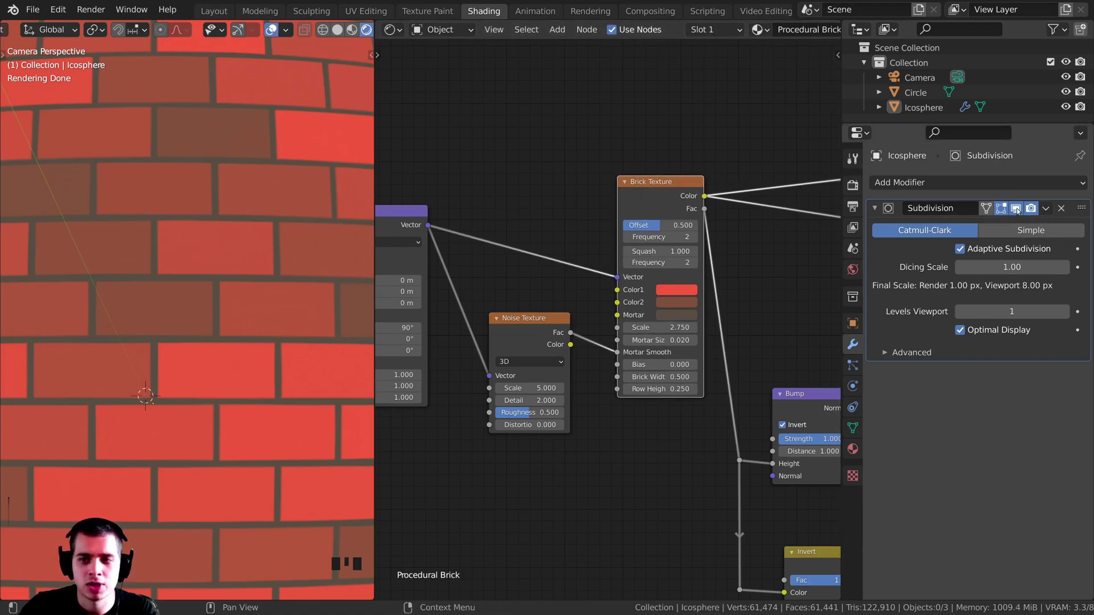
click(1017, 209)
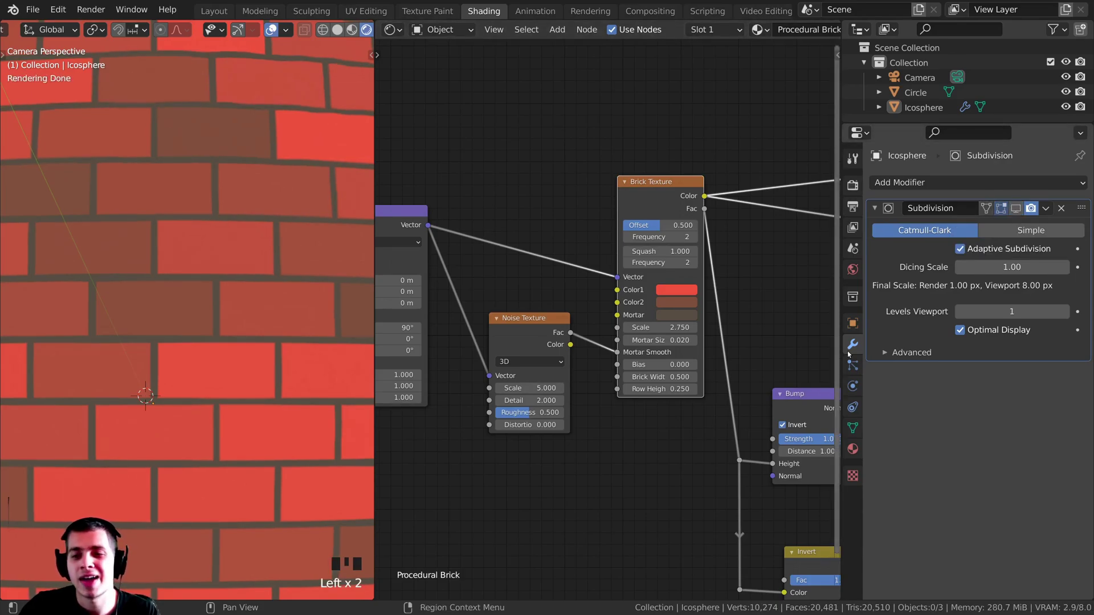
scroll(down, 3)
scroll(up, 3)
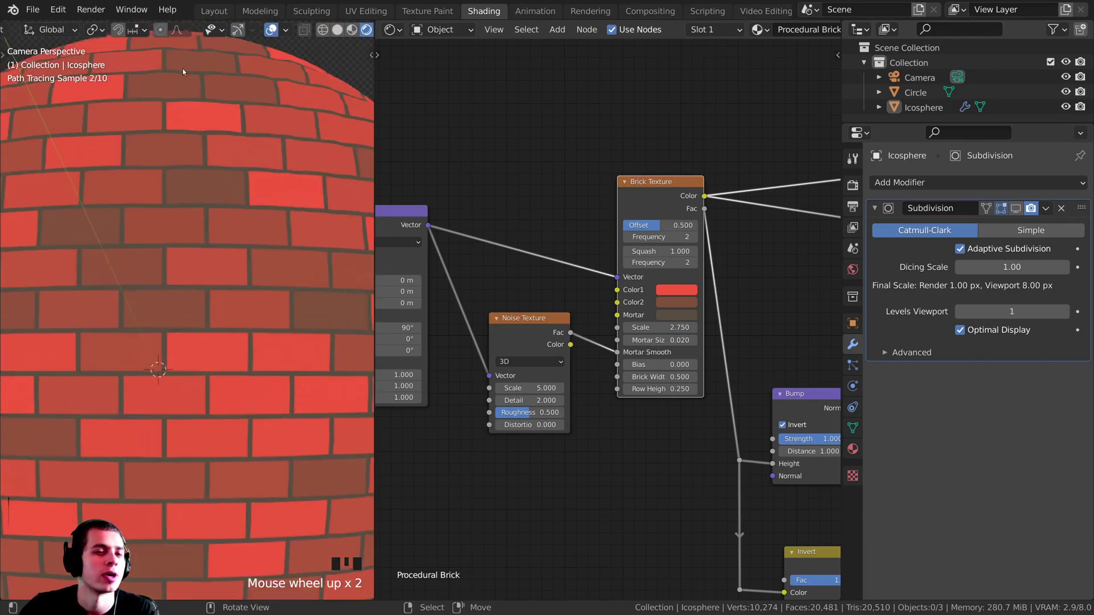
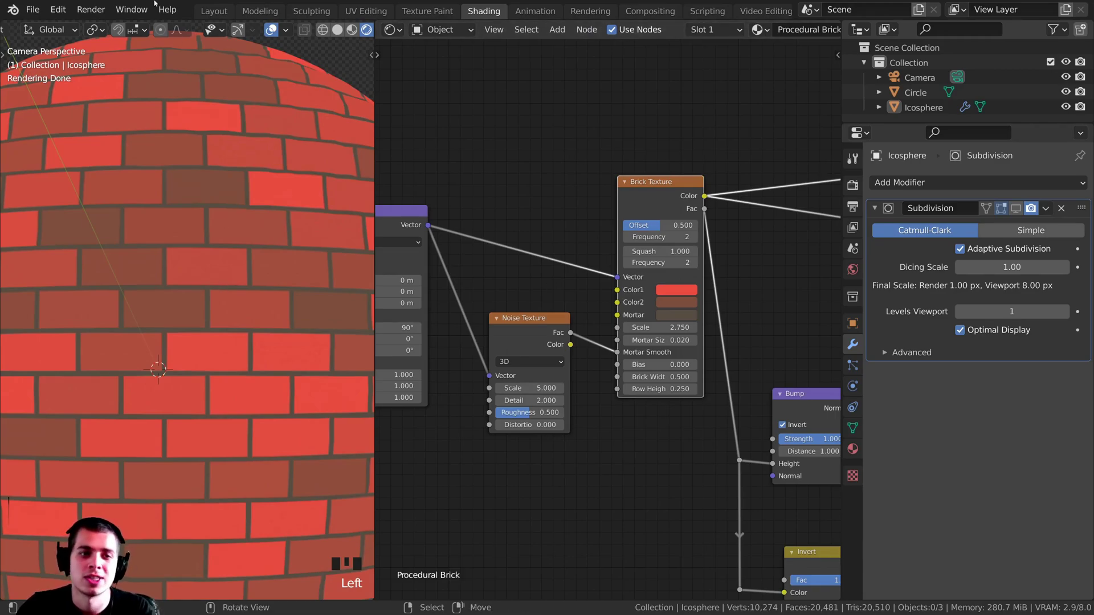
- Zoom and pan into the Noise Texture node to adjust Scale 8 and Detail 16
drag(186, 263, 203, 279)
scroll(up, 3)
middle_click(213, 285)
scroll(up, 3)
scroll(down, 3)
scroll(down, 3)
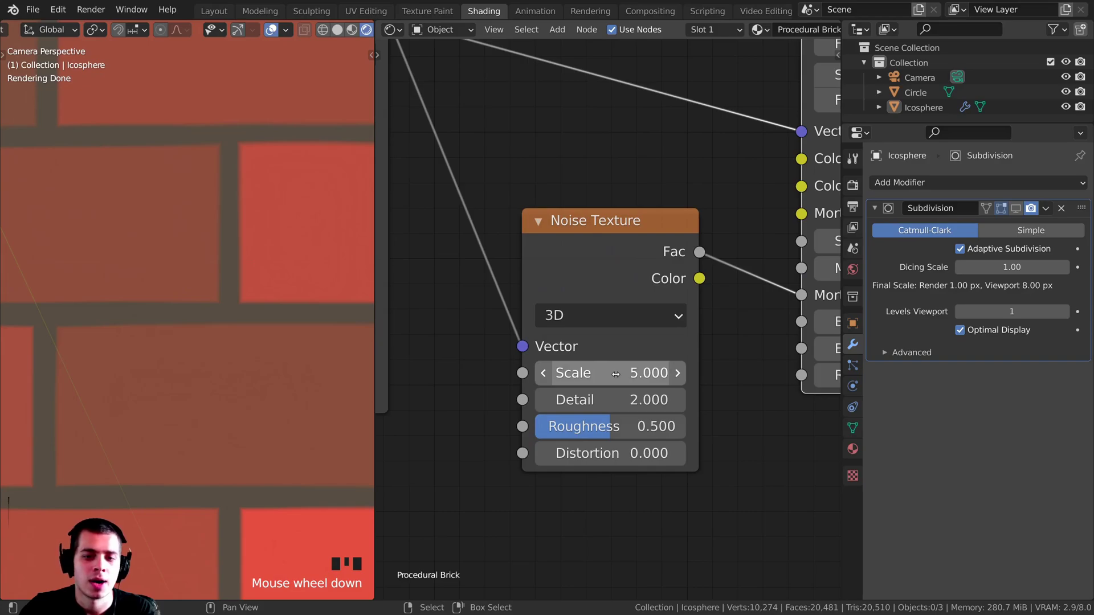
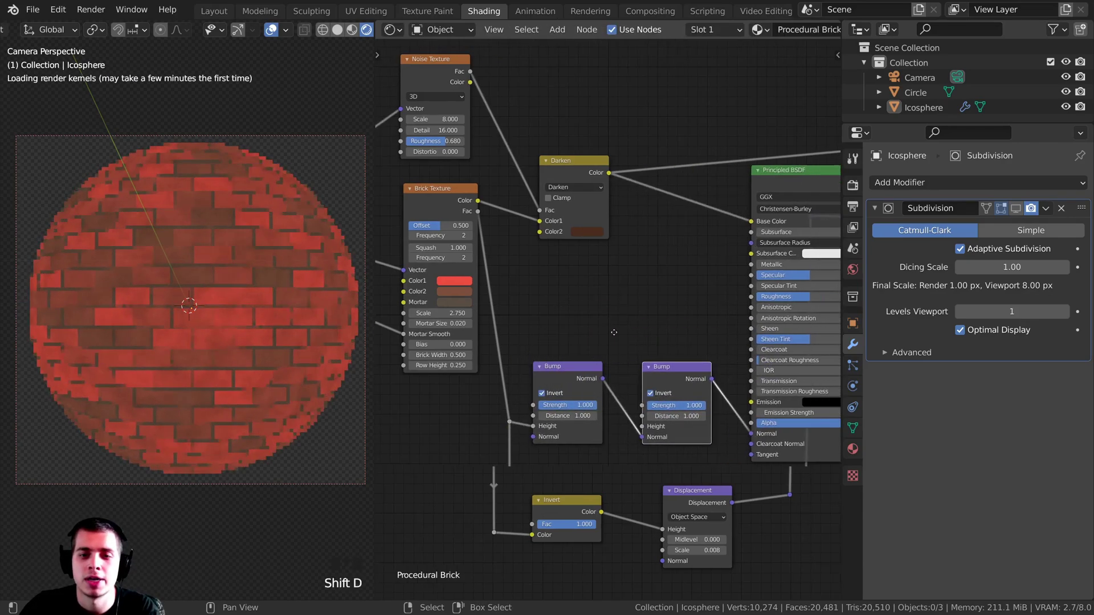
- Scroll the node editor around the Darken mix and Base Color link while placing the new Mix node
scroll(down, 3)
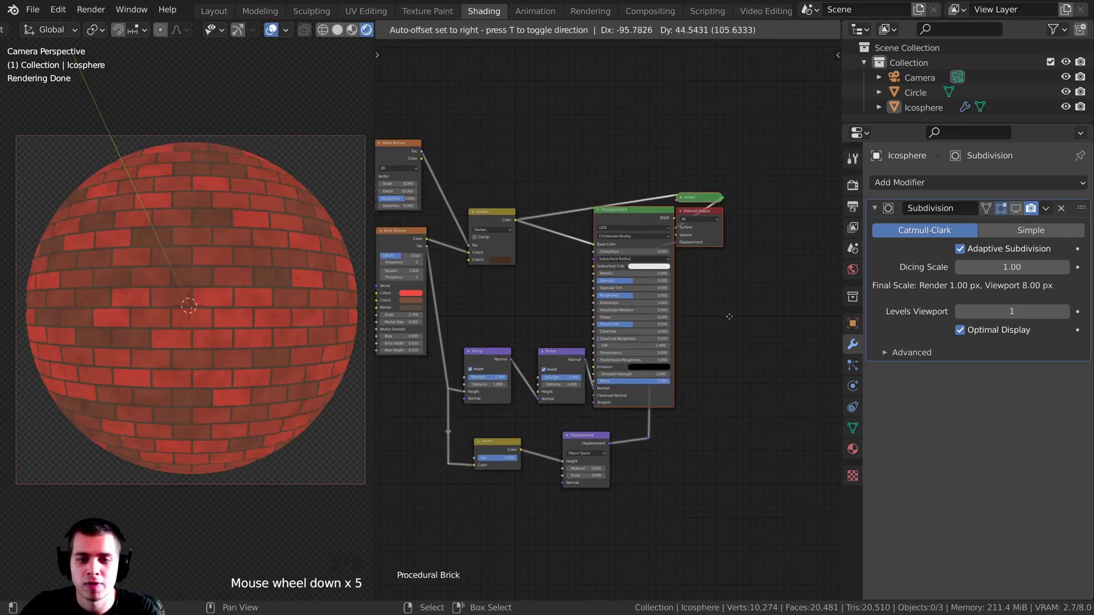
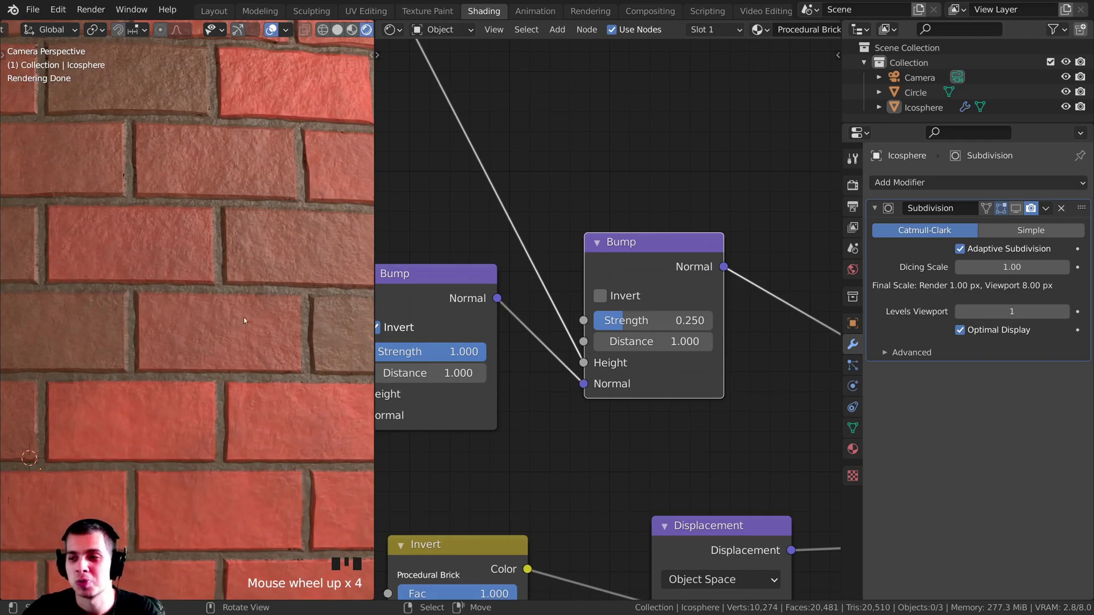
scroll(down, 3)
scroll(up, 3)
scroll(up, 3)
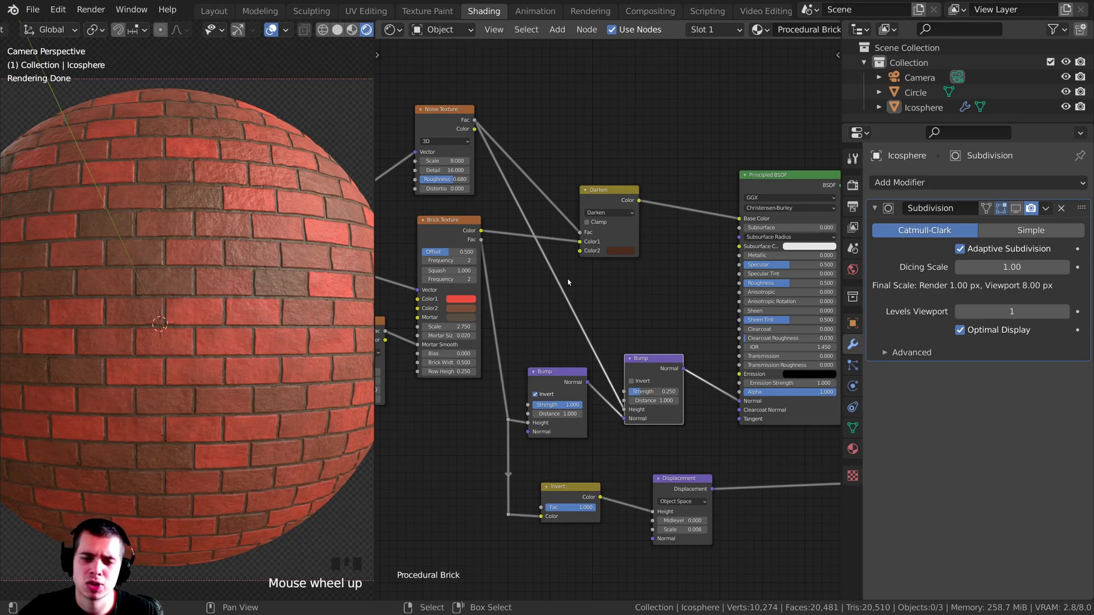
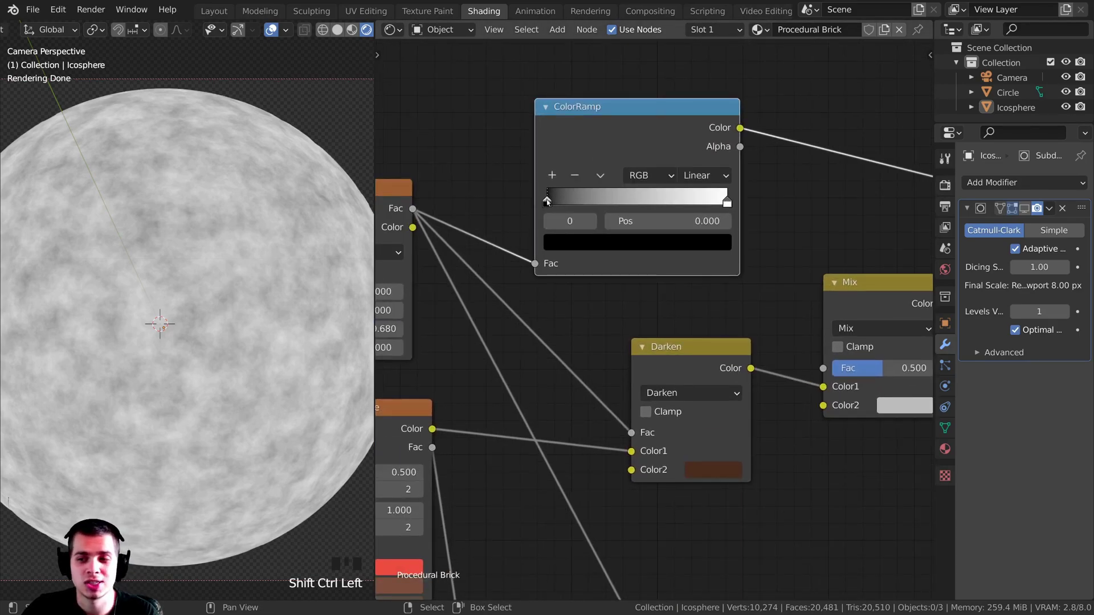
- Tighten the ColorRamp stops toward 0.523 so the noise becomes a sharp dirt mask for the Mix
drag(560, 201, 700, 297)
drag(700, 297, 733, 251)
click(732, 251)
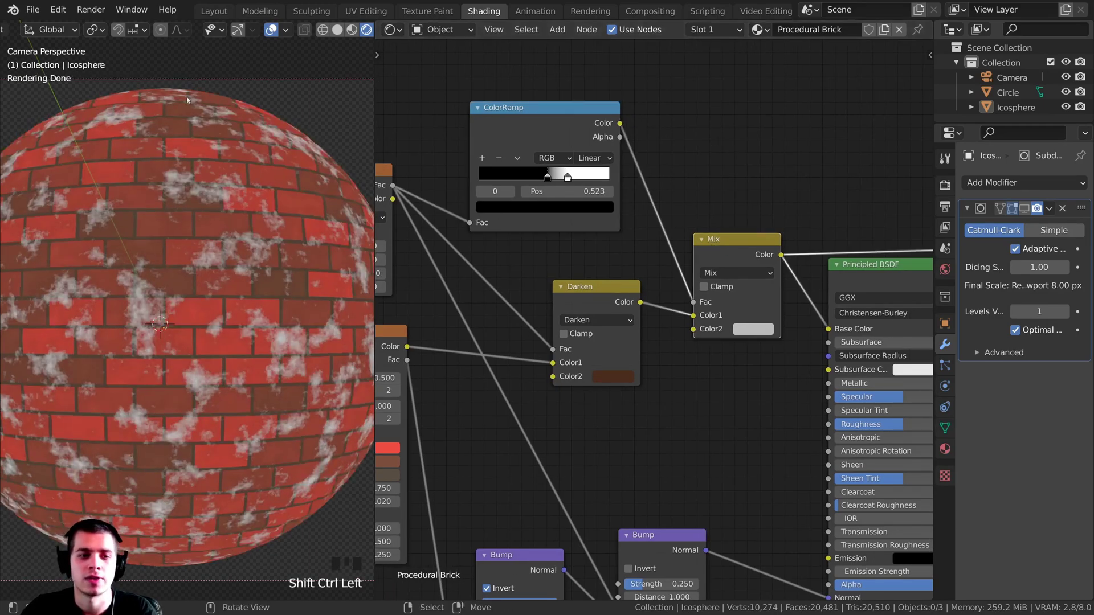
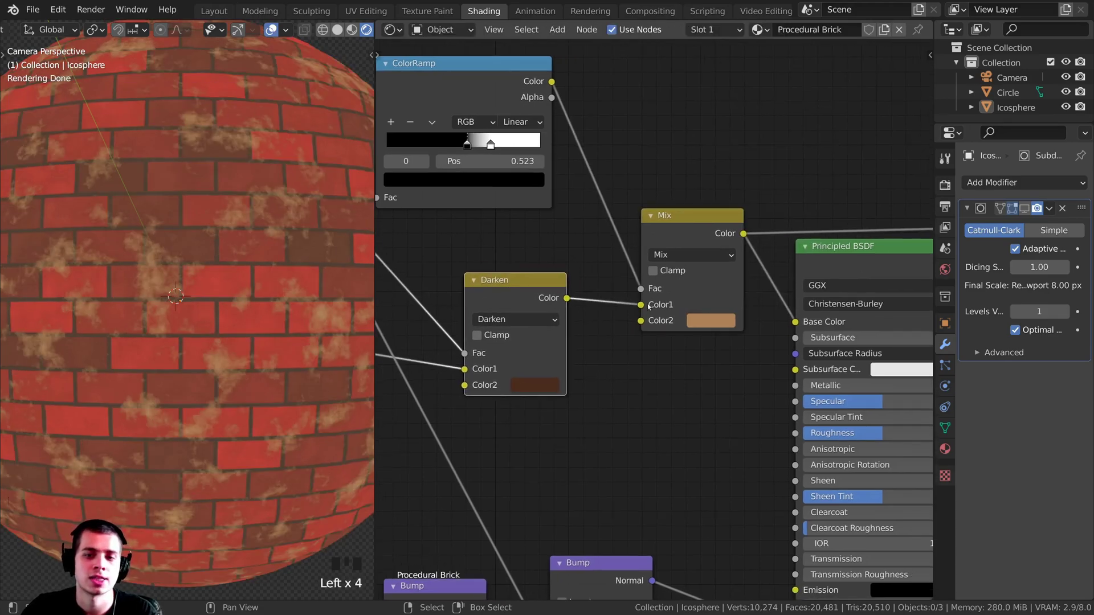
- Pan the node editor to bring more of the brick node tree into view
drag(795, 165, 762, 273)
drag(762, 272, 764, 295)
scroll(down, 3)
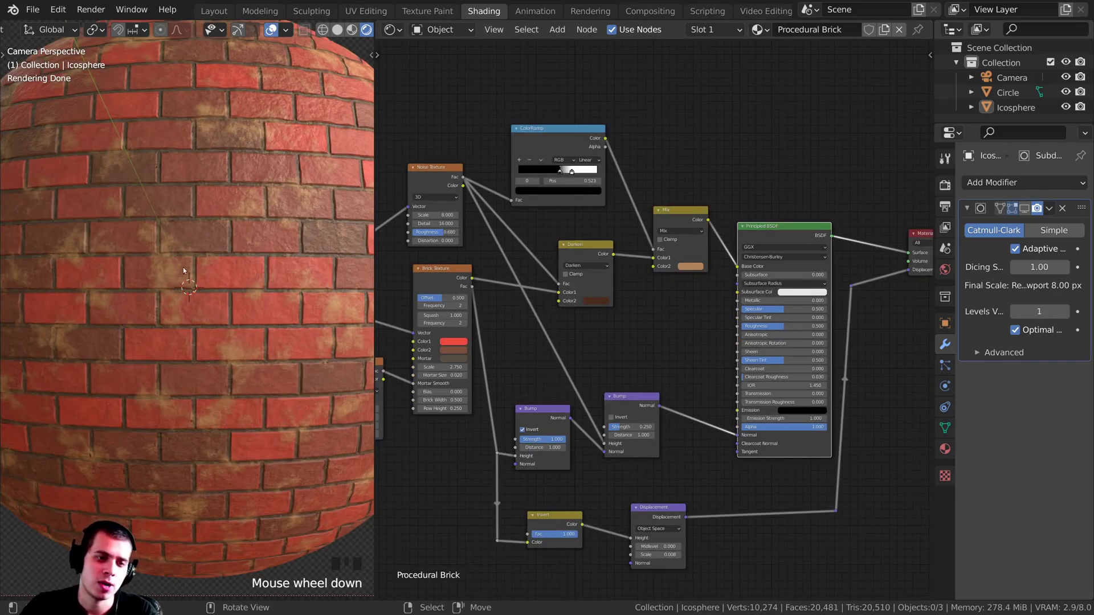
- Enable Invert on the new Bump layer chained into the stack at strength 0.679
drag(107, 348, 120, 325)
scroll(up, 3)
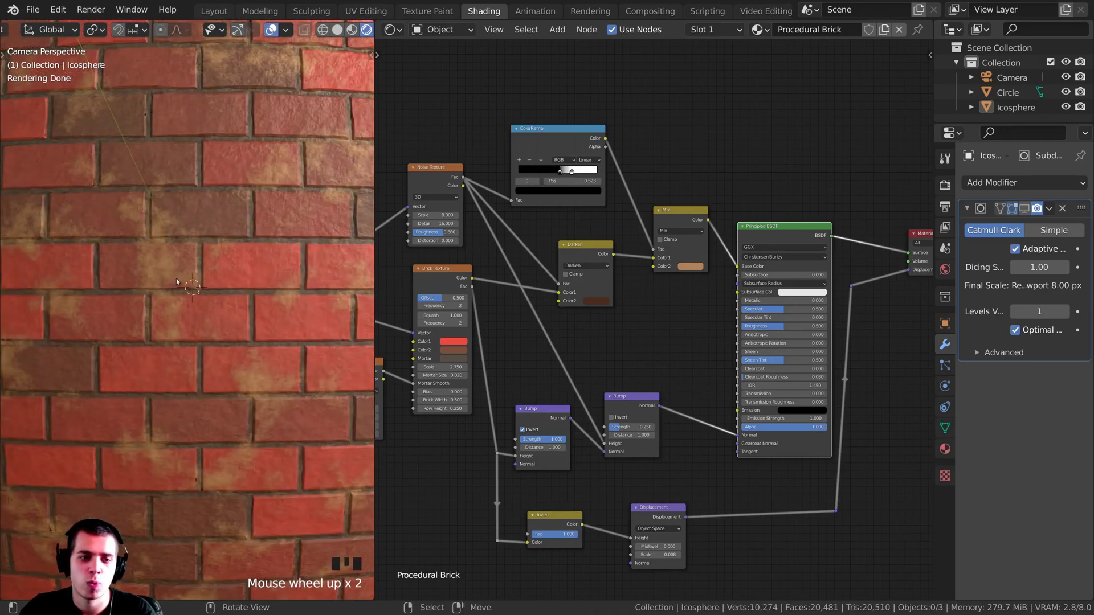
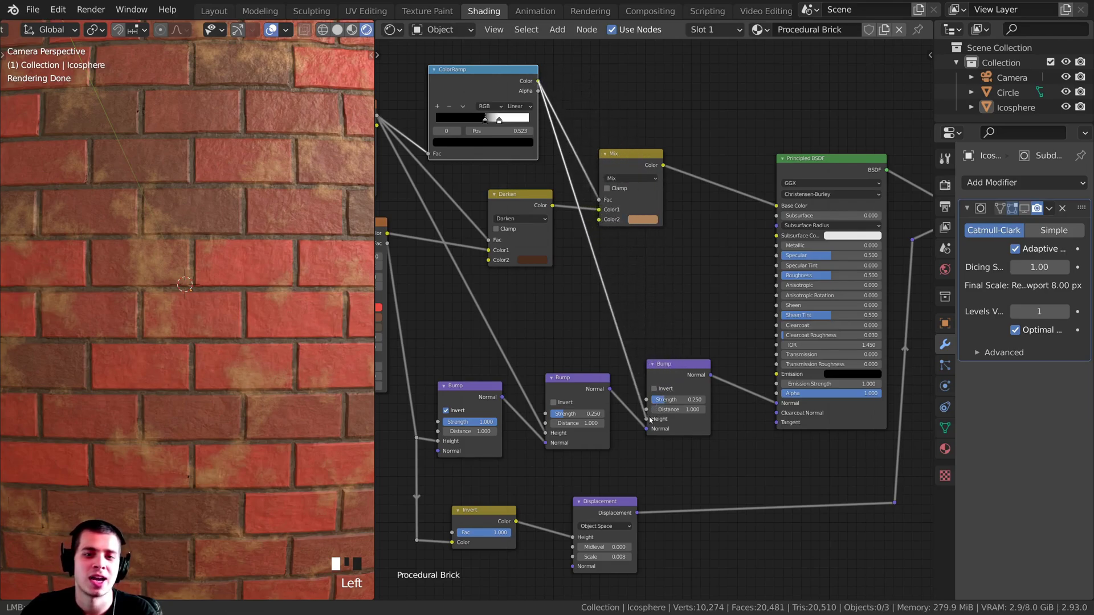
middle_click(236, 259)
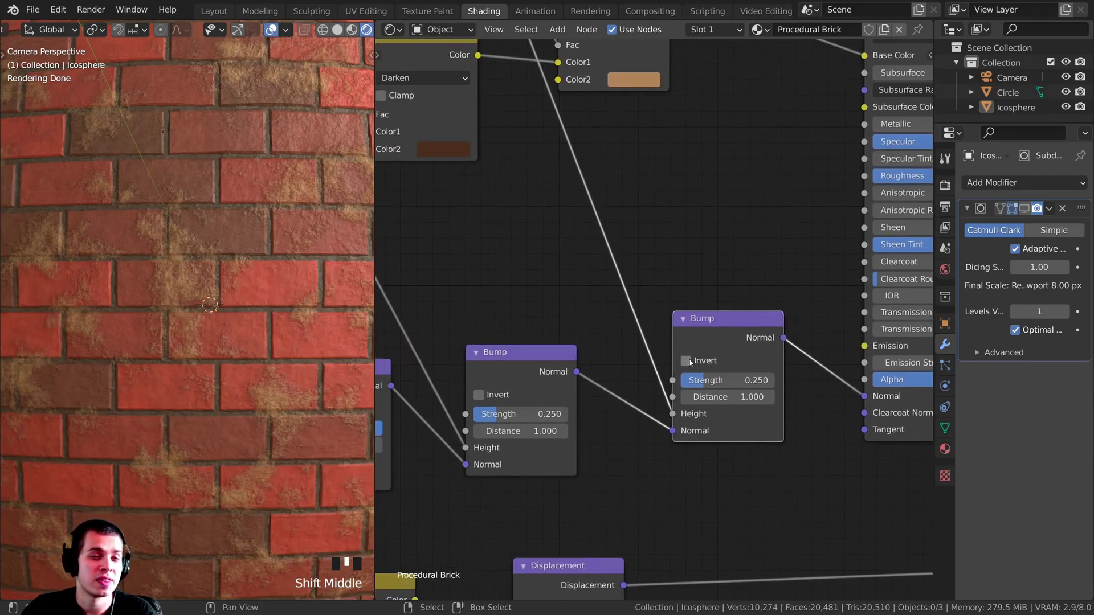
click(691, 361)
scroll(up, 3)
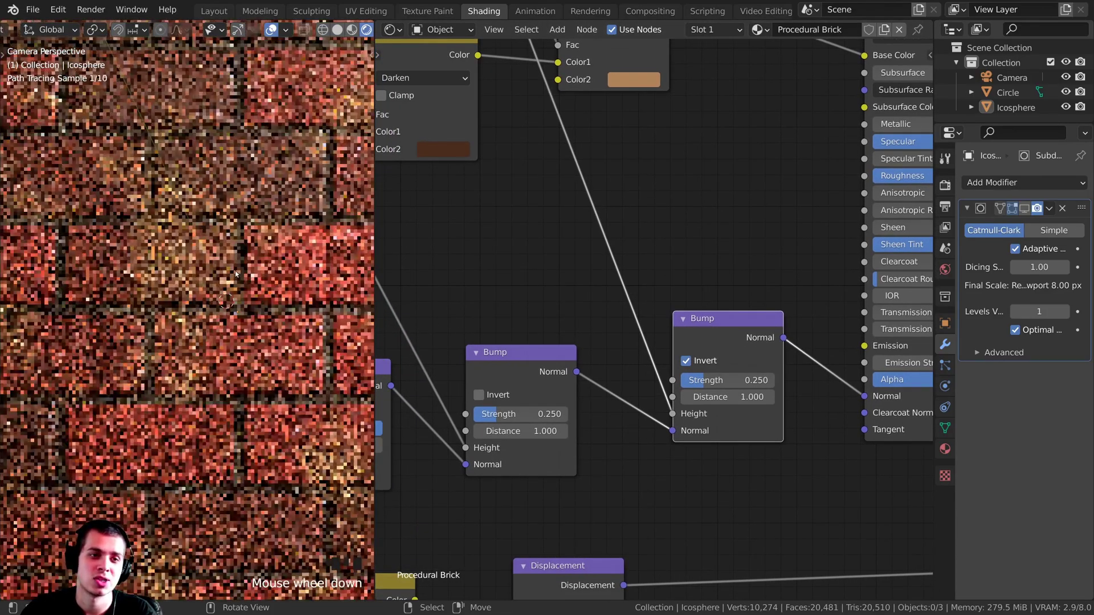
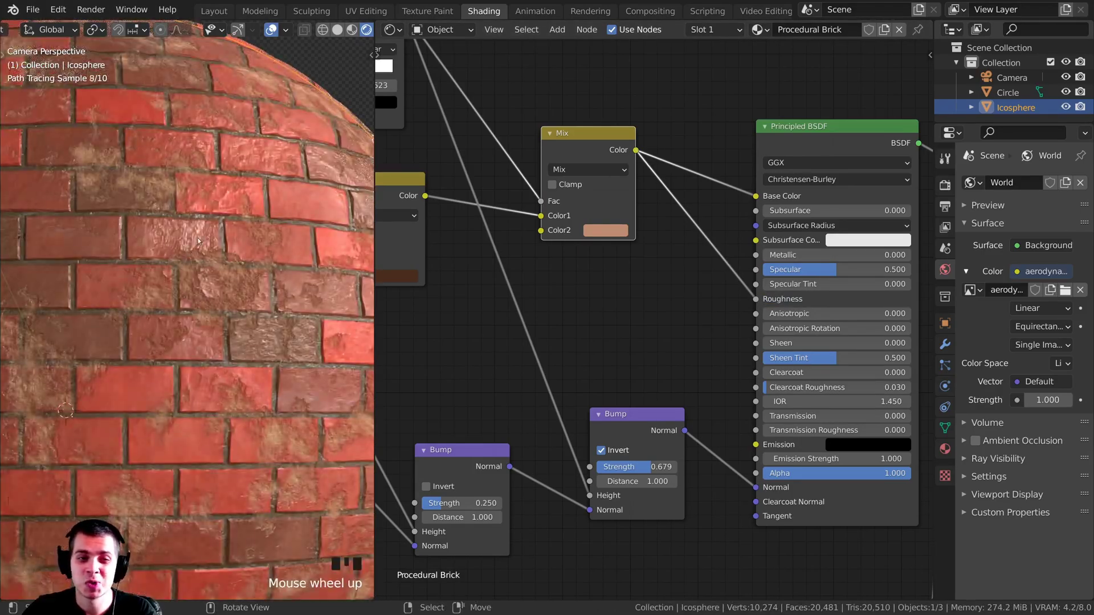
scroll(up, 3)
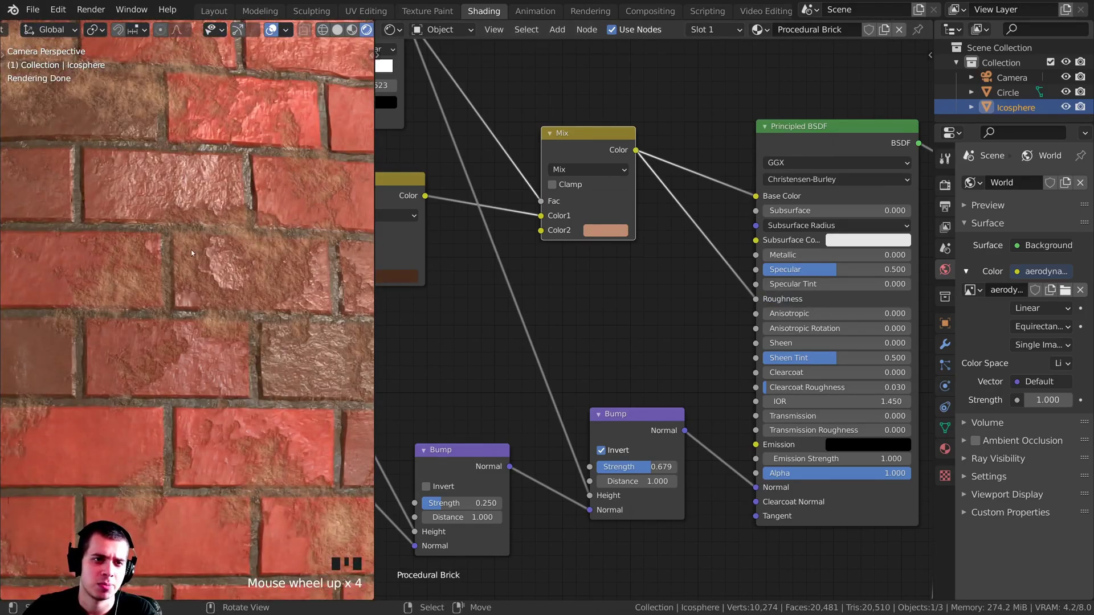
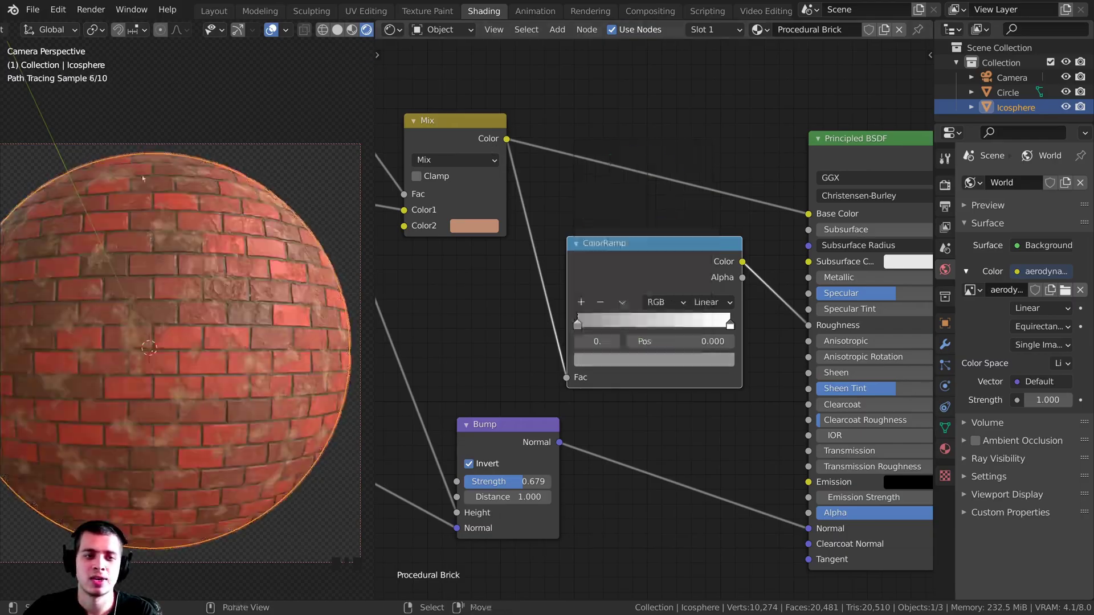
- Frame the whole node tree to check the ColorRamp feeding the Principled BSDF Roughness
scroll(down, 3)
middle_click(238, 325)
scroll(up, 3)
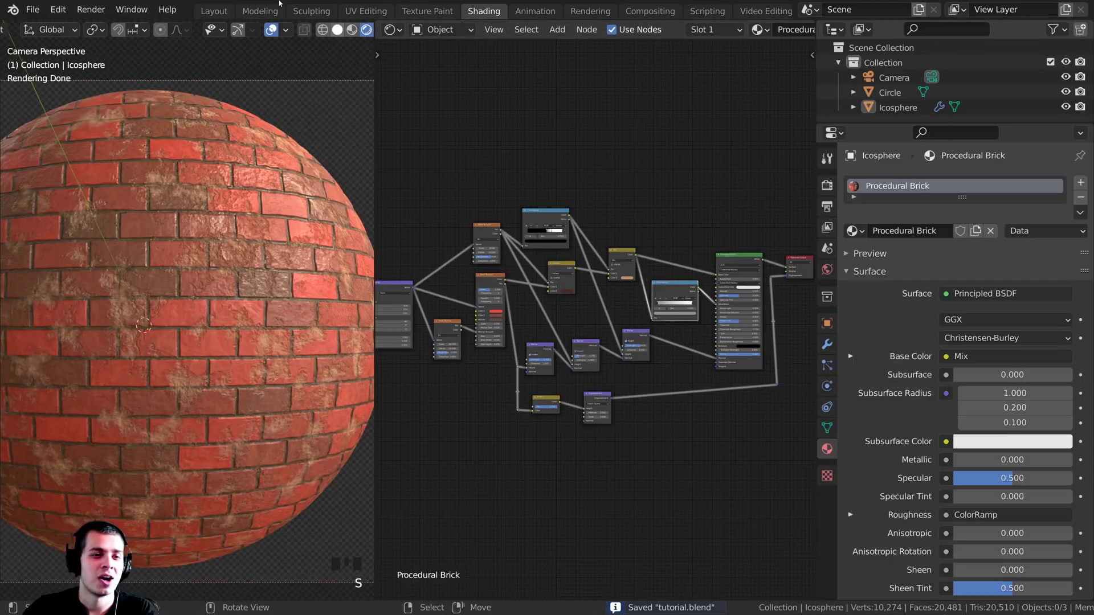